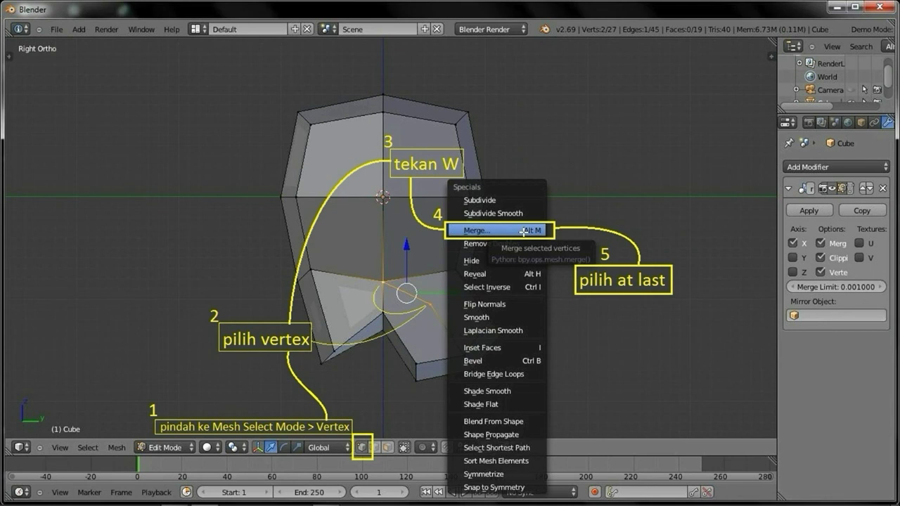
Merge the two selected head vertices at the last selected vertex
key(ctrl+Tab)
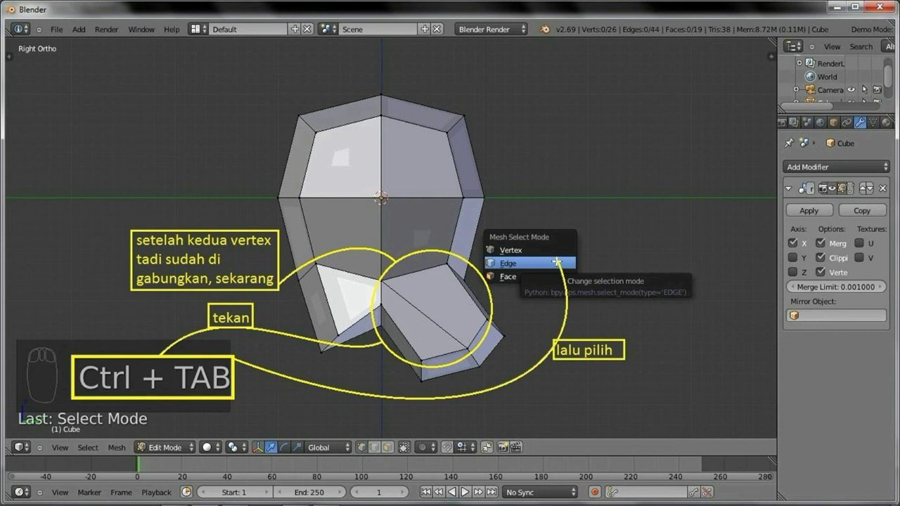
Switch to edge select mode and view the head in Front Ortho
key(KP_1)
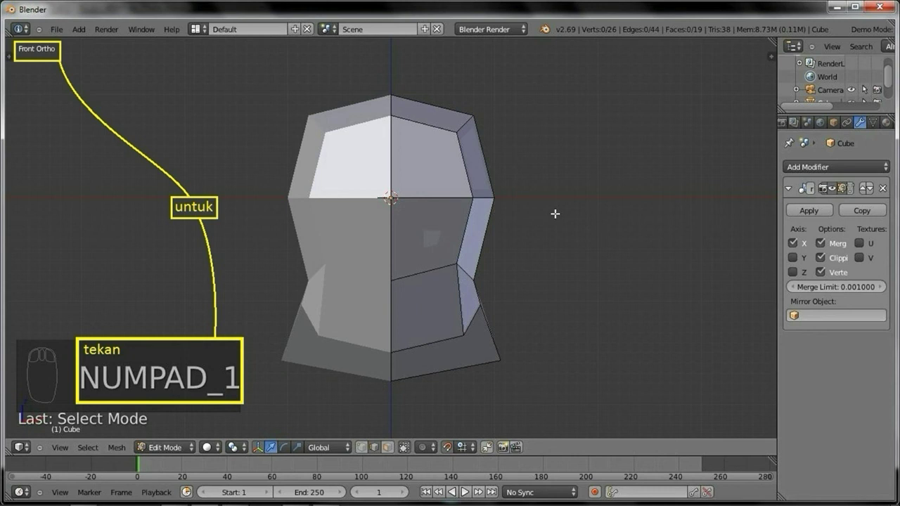
Select a lower-side edge, shrink it, tilt it and pull it inward along X
key(s)
right_click(533, 289)
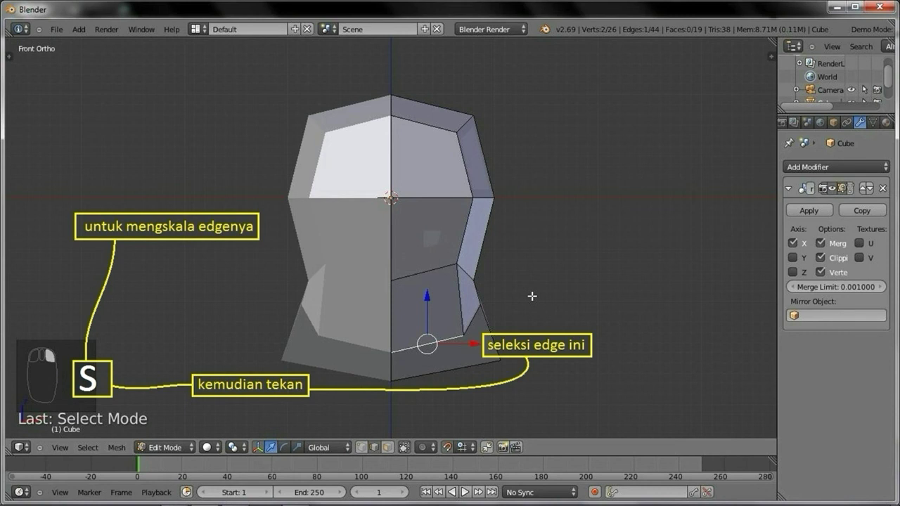
key(r)
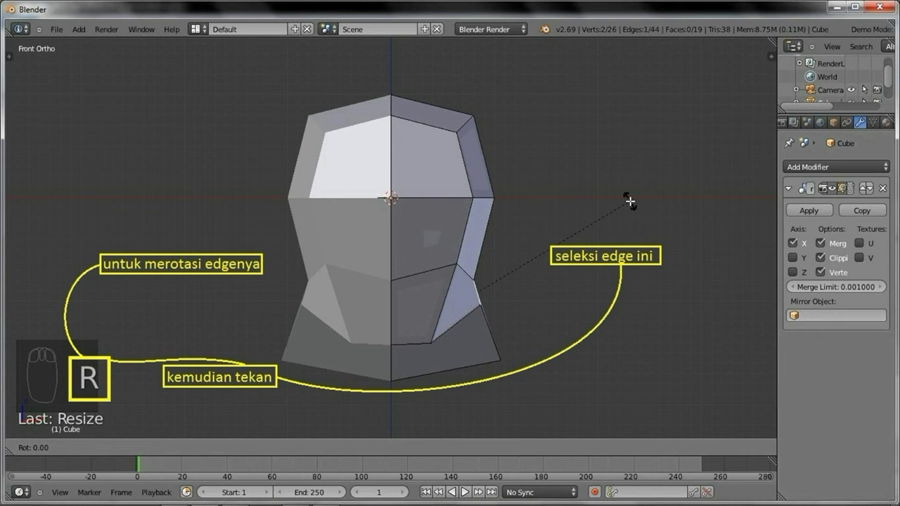
key(g)
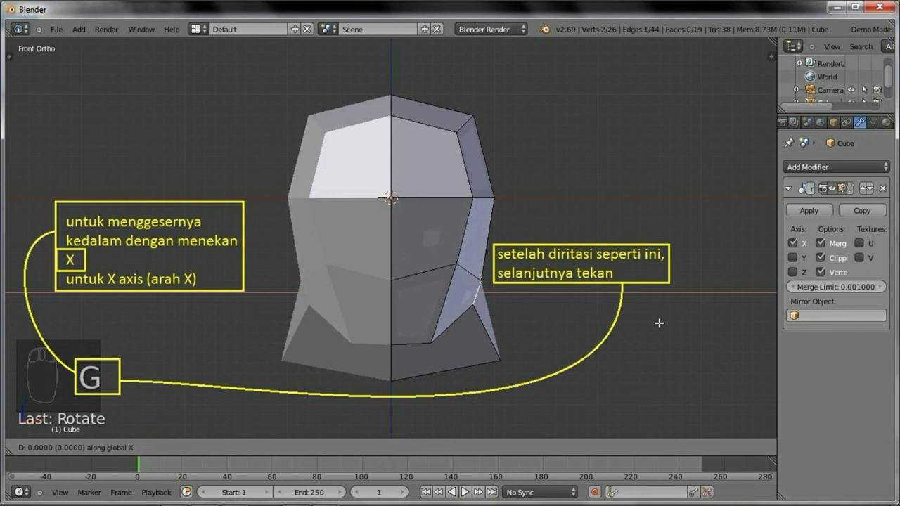
key(s)
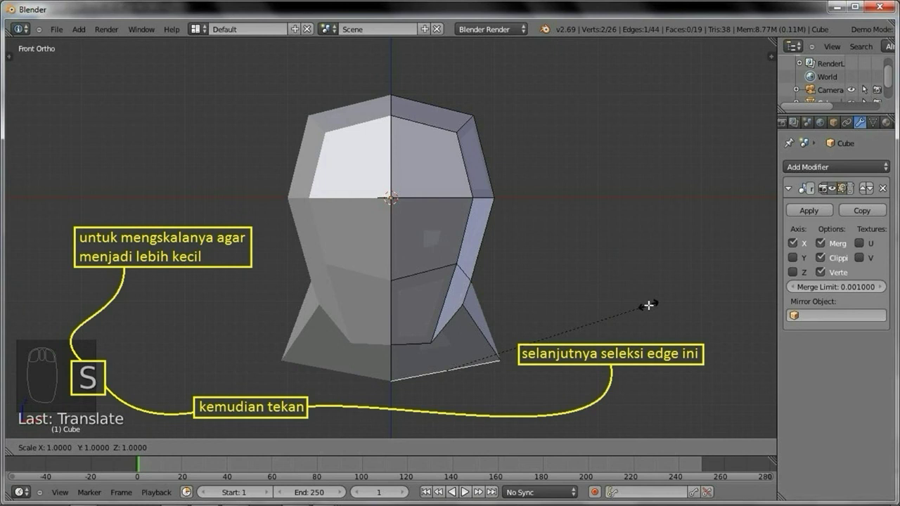
key(r)
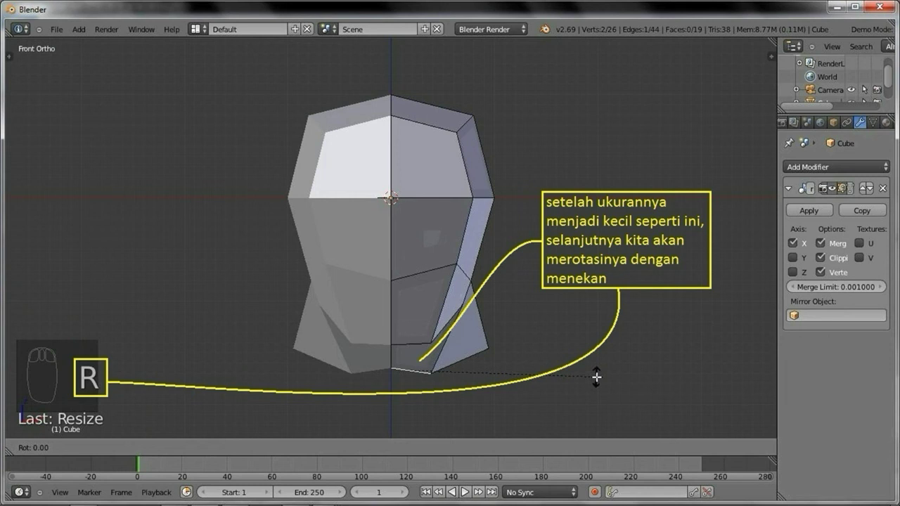
From Back Ortho view, move the selected rear edge inward along X
key(ctrl+KP_1)
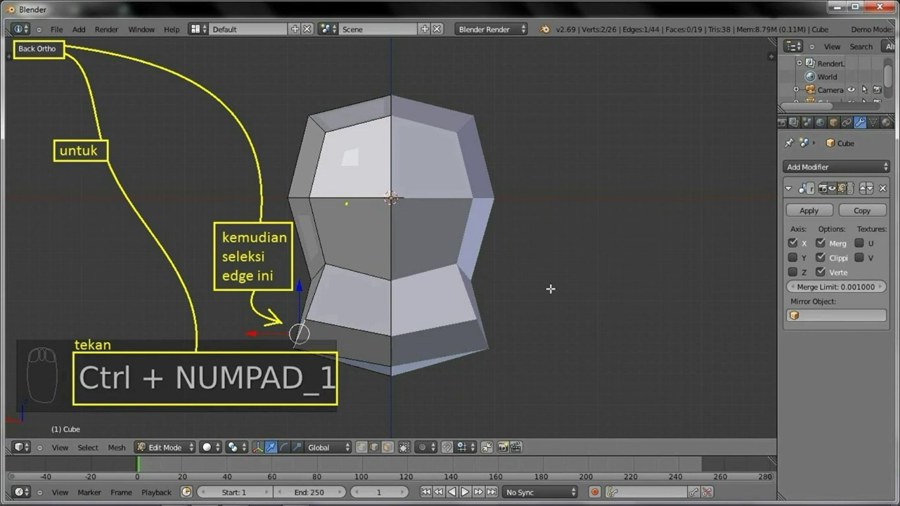
key(g)
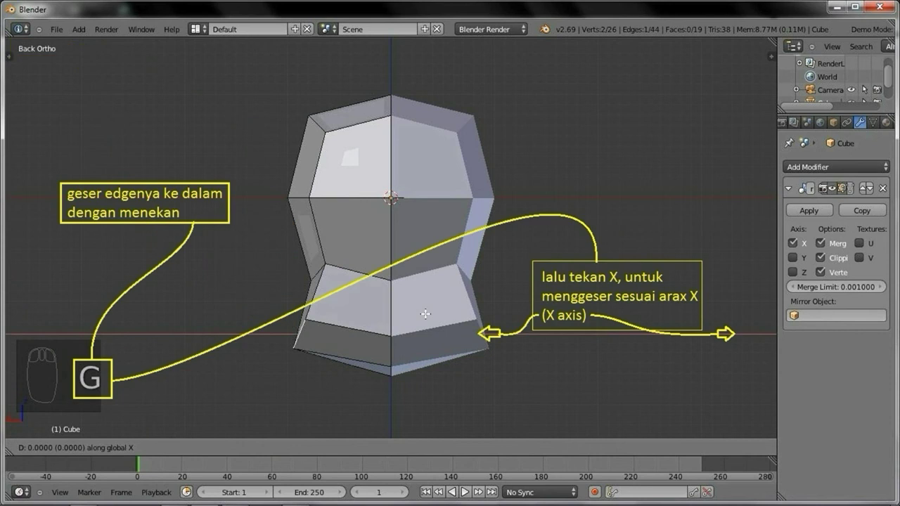